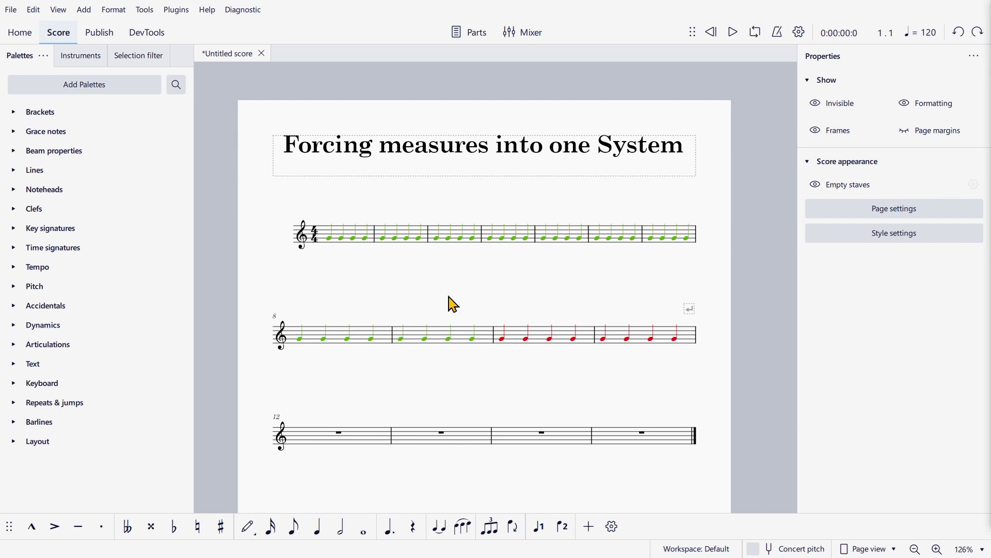
Select measures 1–11 and decrease their layout stretch from the Format menu.
{"action": "left_click", "coordinate": [335, 244]}
{"action": "left_click", "coordinate": [662, 339]}
{"action": "left_click", "coordinate": [114, 19]}
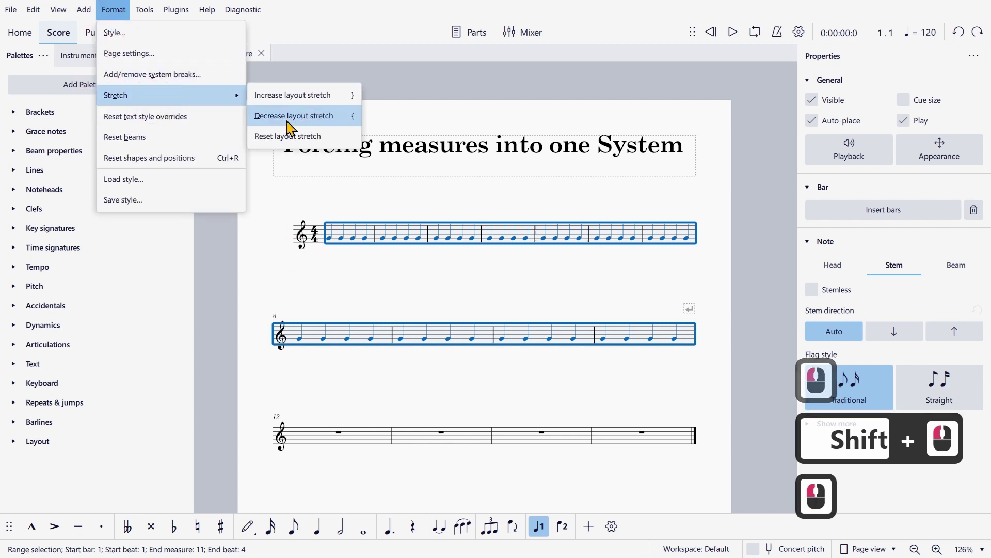
{"action": "left_click", "coordinate": [471, 219]}
{"action": "left_click", "coordinate": [345, 253]}
Reselect the measures and decrease stretch four more times with the { shortcut.
{"action": "left_click", "coordinate": [589, 300]}
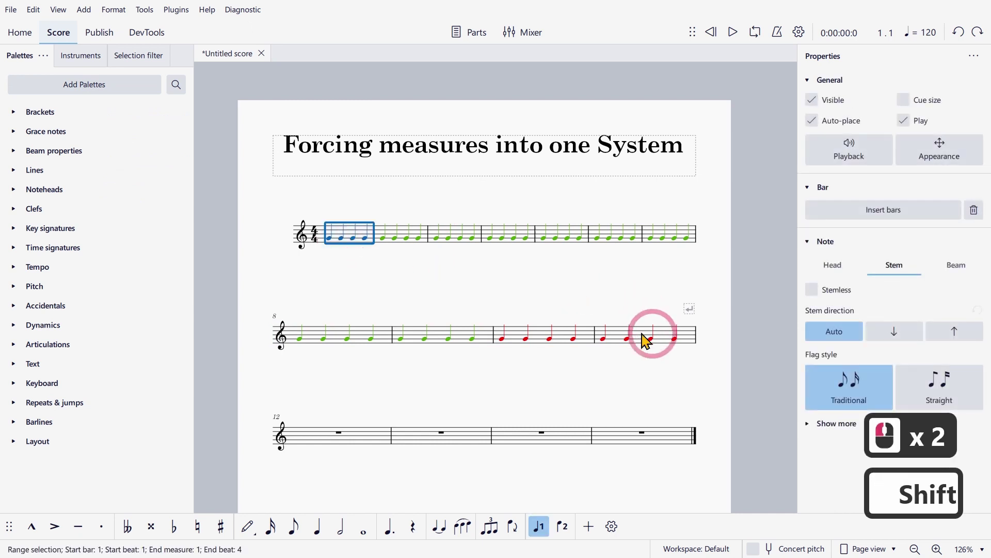
{"action": "left_click", "coordinate": [649, 341]}
{"action": "key", "text": "ctrl+alt+7"}
{"action": "key", "text": "ctrl+alt+7"}
{"action": "key", "text": "ctrl+alt+7"}
{"action": "key", "text": "ctrl+alt+7"}
{"action": "left_click", "coordinate": [558, 296]}
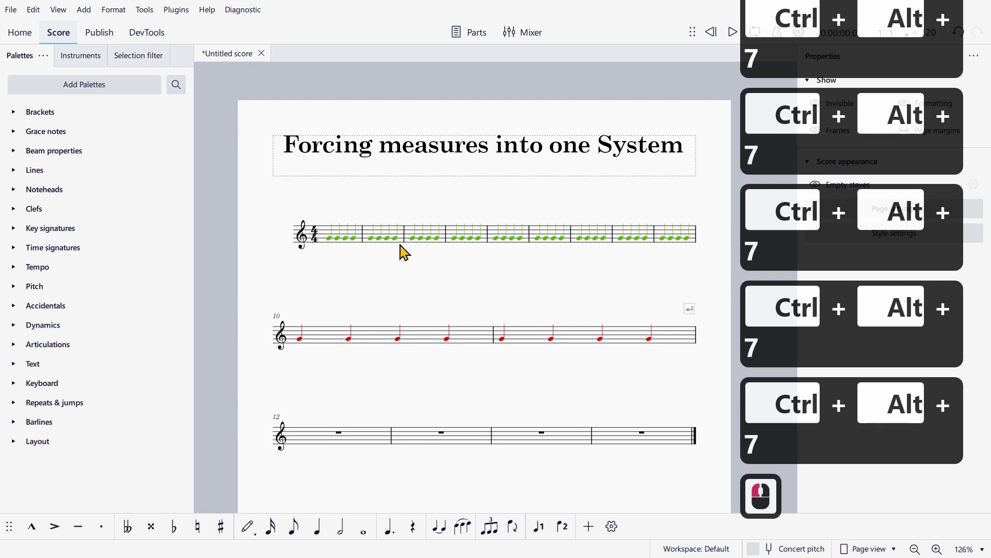
Squeeze the selected measures four steps further so measures 1–9 fit on the first system.
{"action": "left_click", "coordinate": [339, 242]}
{"action": "left_click", "coordinate": [629, 343]}
{"action": "key", "text": "ctrl+alt+7"}
{"action": "key", "text": "ctrl+alt+7"}
{"action": "left_click", "coordinate": [563, 314]}
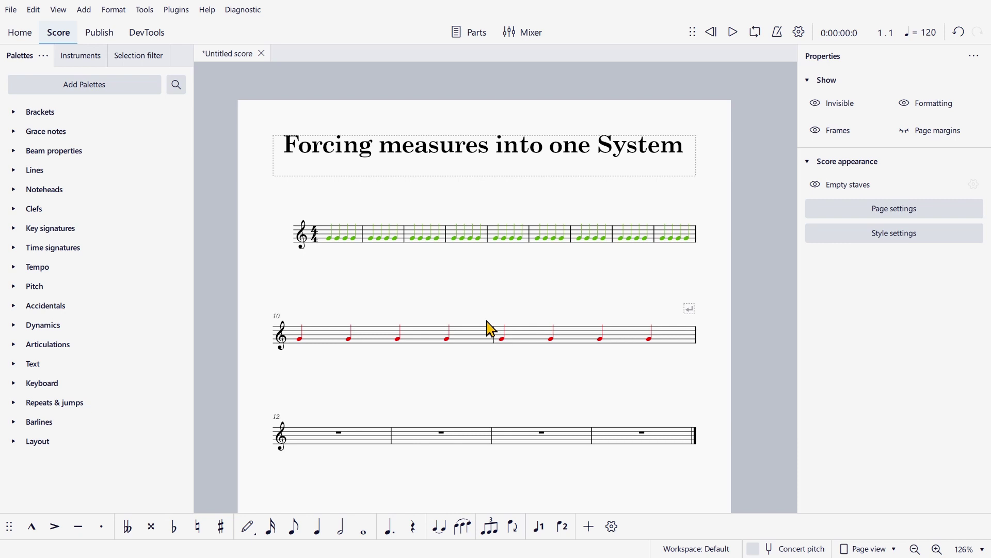
Apply 'Keep bars on the same system' from the Layout palette to measures 1–11.
{"action": "left_click", "coordinate": [337, 255]}
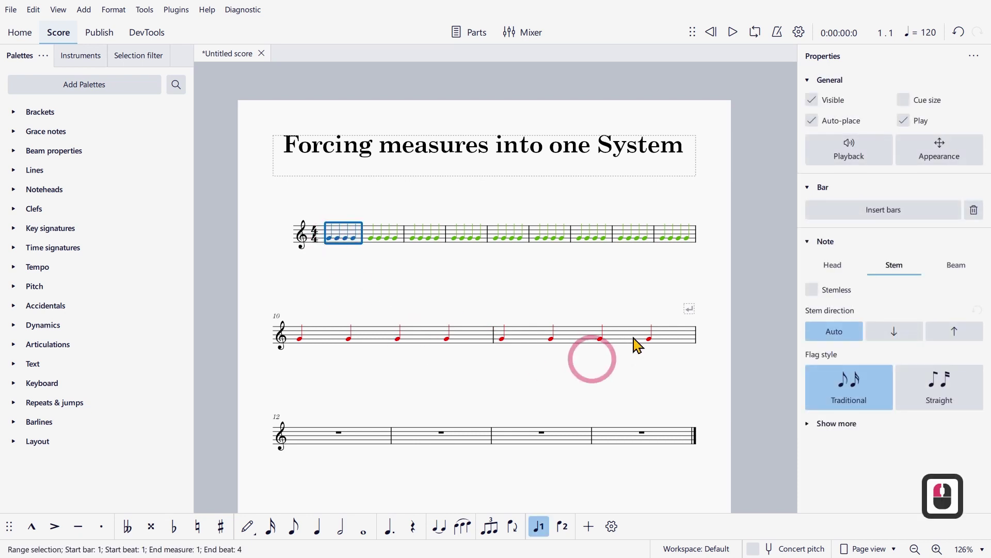
{"action": "left_click", "coordinate": [642, 343]}
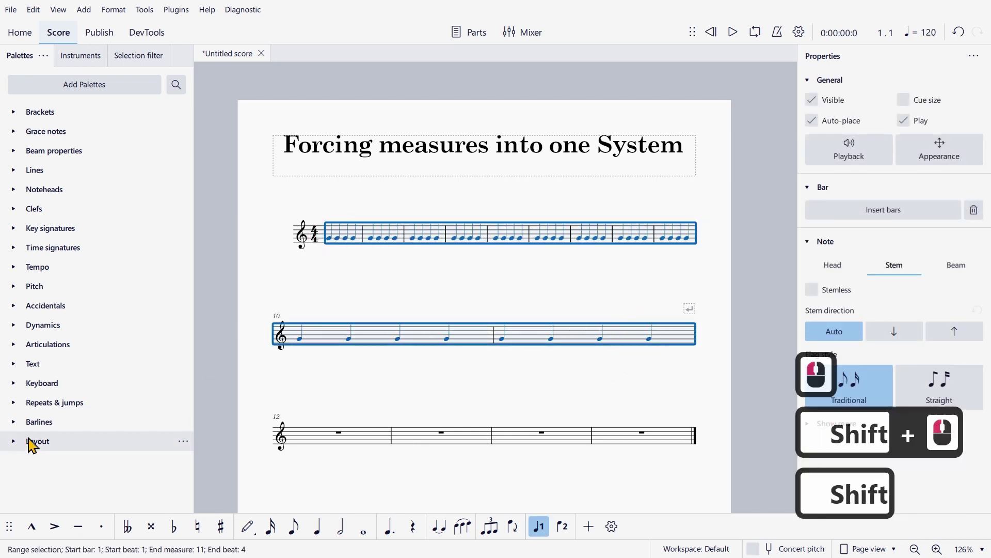
{"action": "left_click", "coordinate": [29, 458]}
{"action": "left_click", "coordinate": [164, 493]}
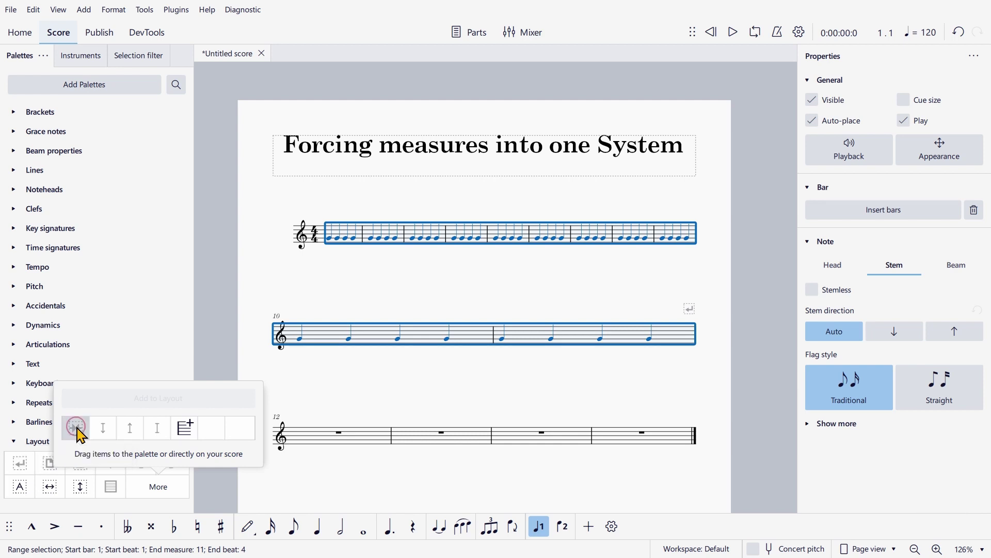
{"action": "left_click", "coordinate": [84, 434]}
{"action": "left_click", "coordinate": [561, 295]}
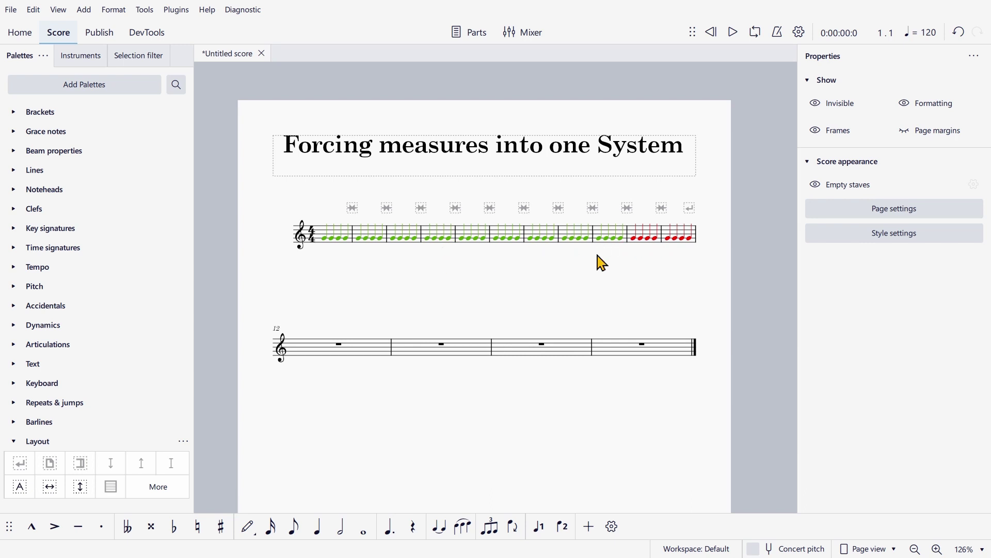
Extend the selection measure by measure from measure 1 through measure 13.
{"action": "left_click", "coordinate": [373, 360]}
{"action": "key", "text": "g"}
{"action": "key", "text": "g"}
{"action": "key", "text": "g"}
{"action": "key", "text": "g"}
{"action": "key", "text": "g"}
{"action": "key", "text": "g"}
{"action": "key", "text": "g"}
{"action": "key", "text": "g"}
{"action": "key", "text": "Escape"}
{"action": "key", "text": "Escape"}
{"action": "key", "text": "Escape"}
{"action": "left_click", "coordinate": [371, 267]}
{"action": "left_click", "coordinate": [330, 239]}
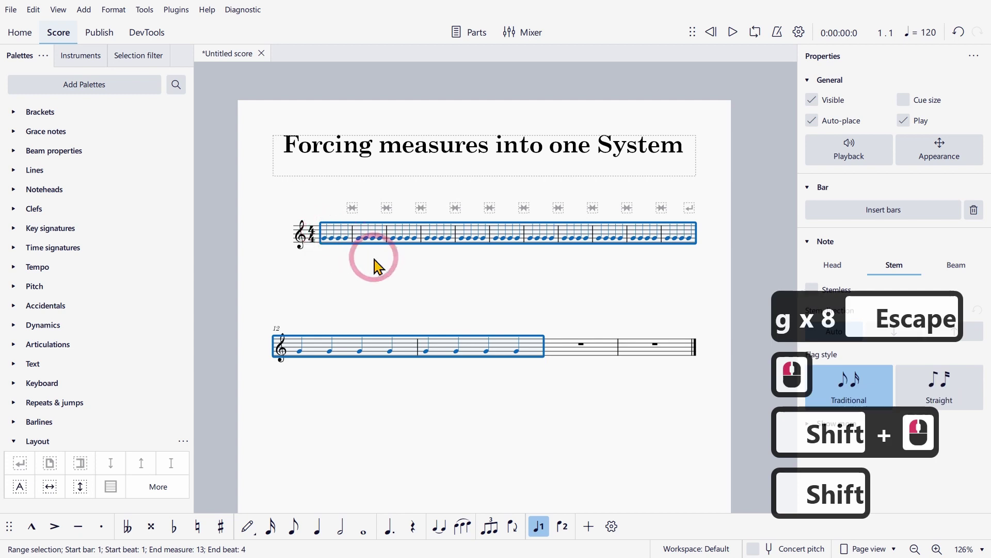
Apply 'Keep bars on the same system' so measures 1–13 stay on the first line.
{"action": "left_click", "coordinate": [157, 494]}
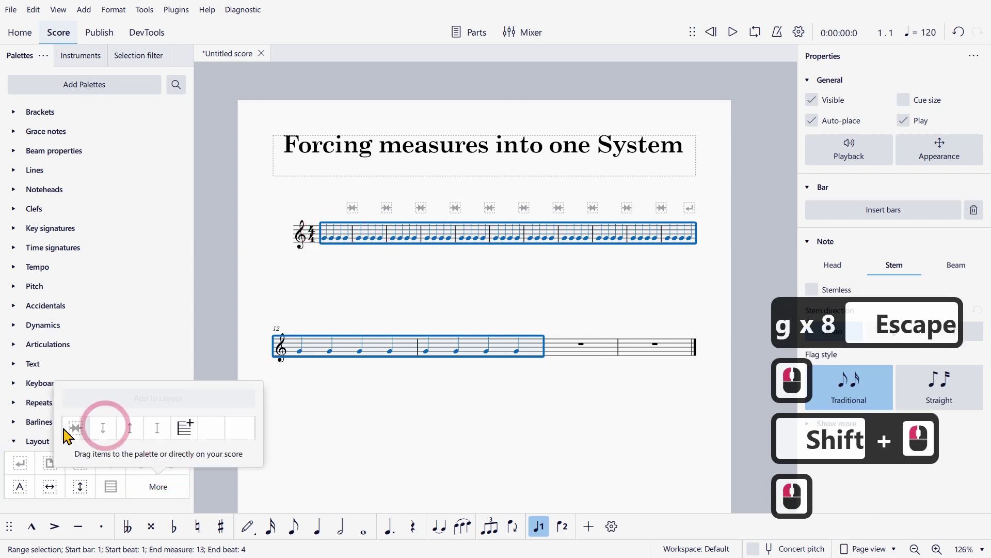
{"action": "left_click", "coordinate": [82, 439]}
{"action": "key", "text": "Escape"}
{"action": "left_click", "coordinate": [355, 250]}
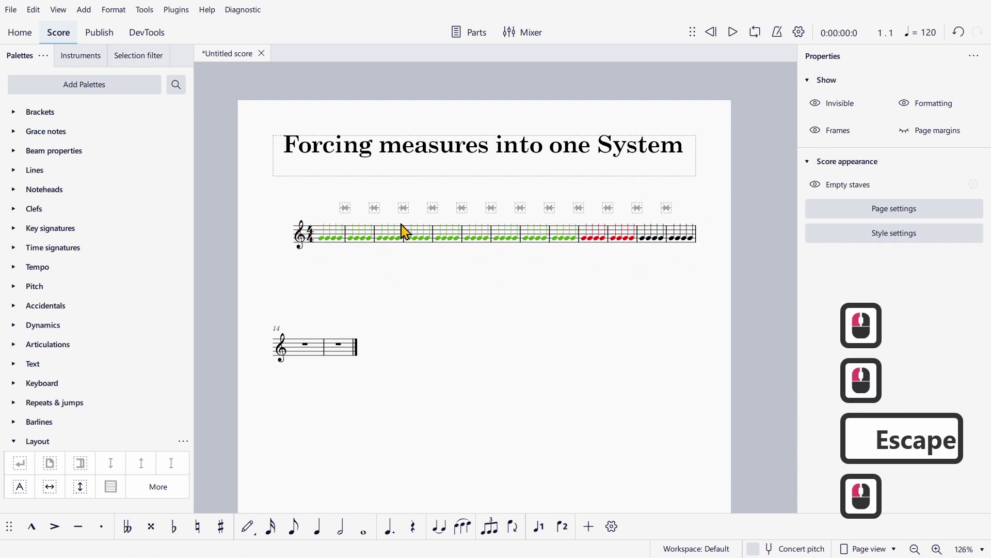